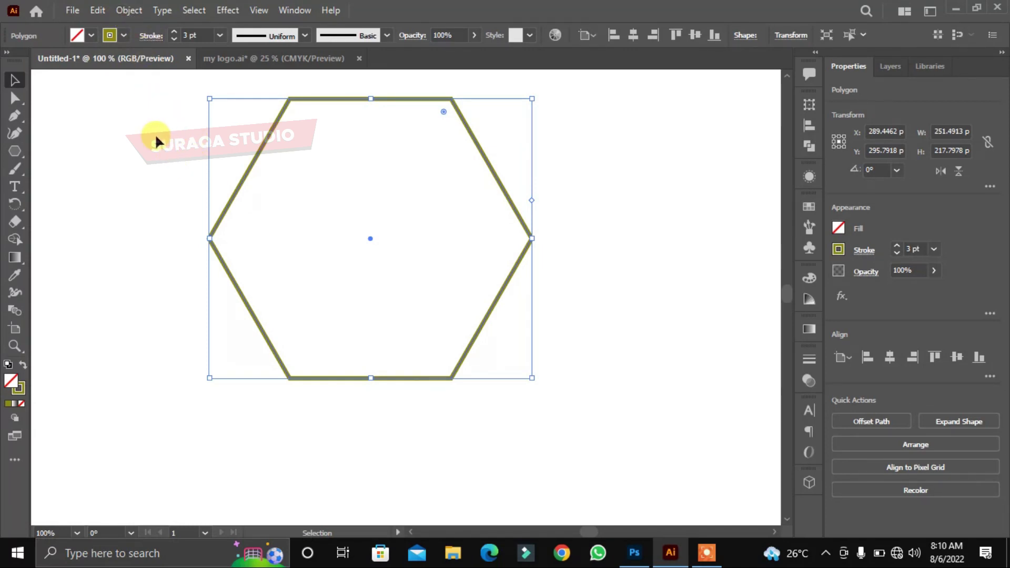
Preview an Offset Path of -30 px on the selected hexagon via Object > Path.
{"action": "left_click", "coordinate": [126, 18]}
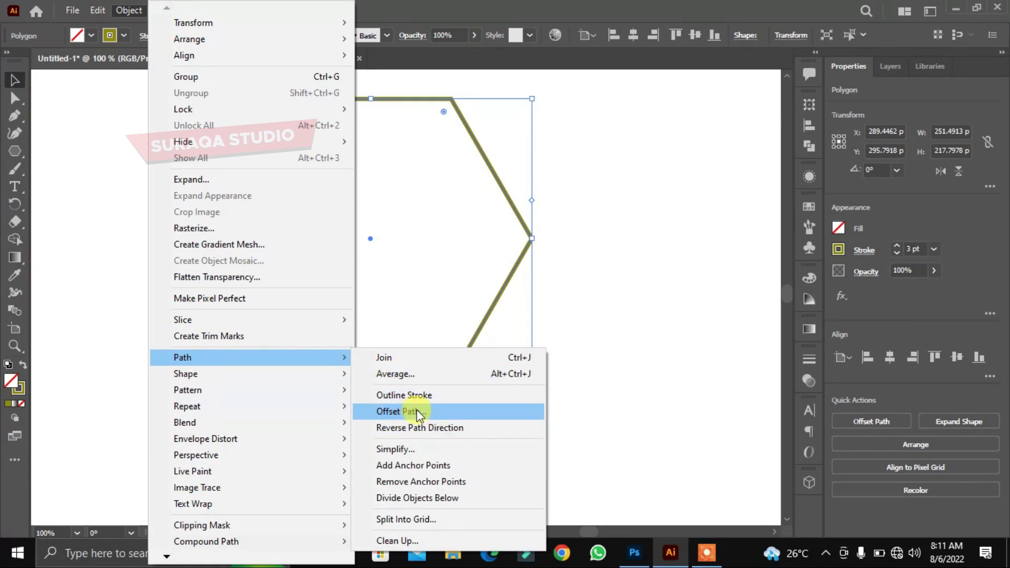
{"action": "left_click", "coordinate": [427, 416]}
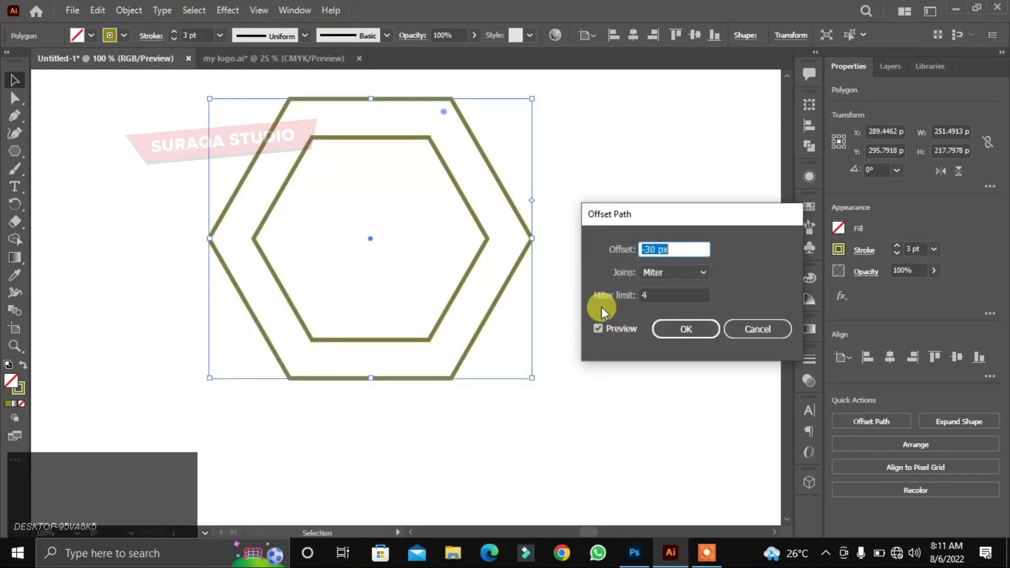
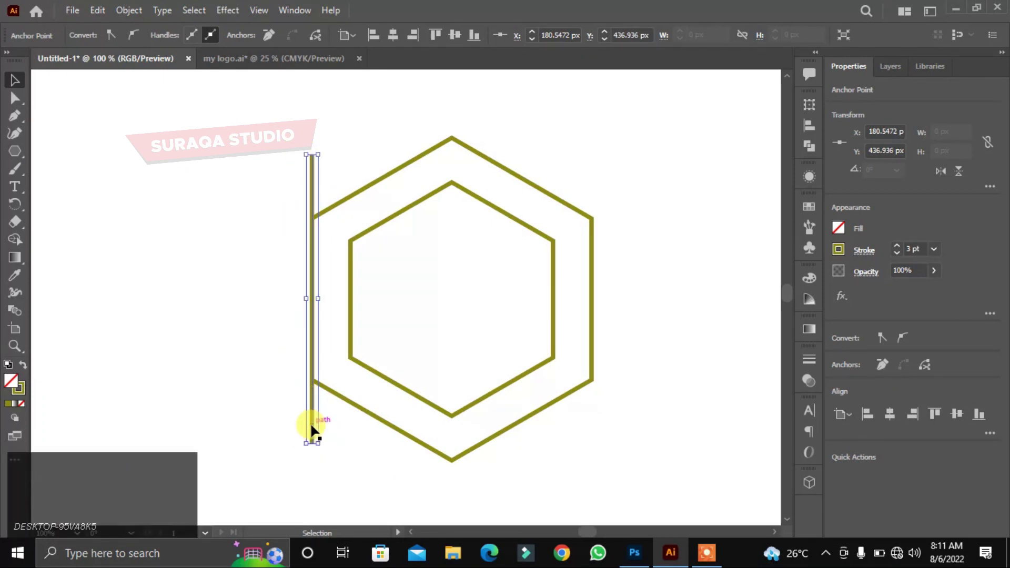
Confirm the offset, draw a vertical line on the left side and Alt-drag a copy to its right.
{"action": "key", "text": "space"}
{"action": "left_click", "coordinate": [345, 386]}
{"action": "key", "text": "space"}
{"action": "key", "text": "space"}
{"action": "left_click", "coordinate": [325, 347]}
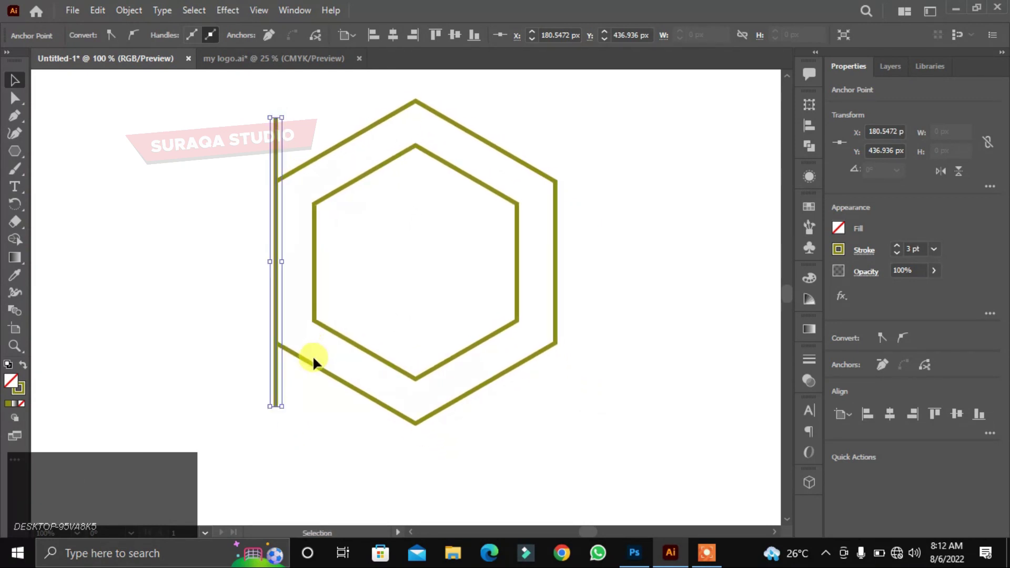
{"action": "left_click_drag", "start_coordinate": [280, 383], "coordinate": [281, 383]}
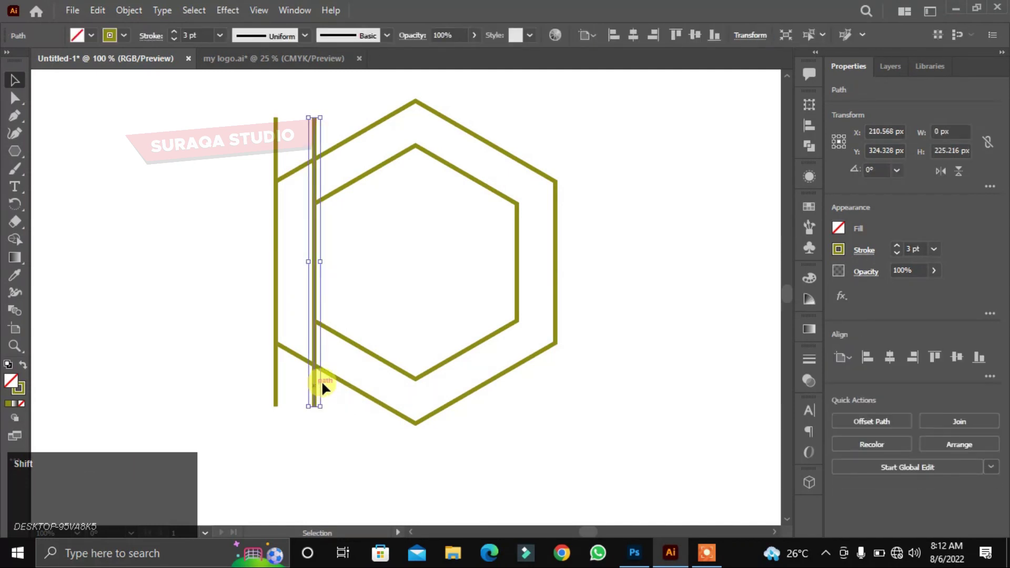
Pan around the hexagons and select the two vertical lines for editing.
{"action": "key", "text": "space"}
{"action": "left_click", "coordinate": [402, 291]}
{"action": "key", "text": "space"}
{"action": "left_click", "coordinate": [440, 308]}
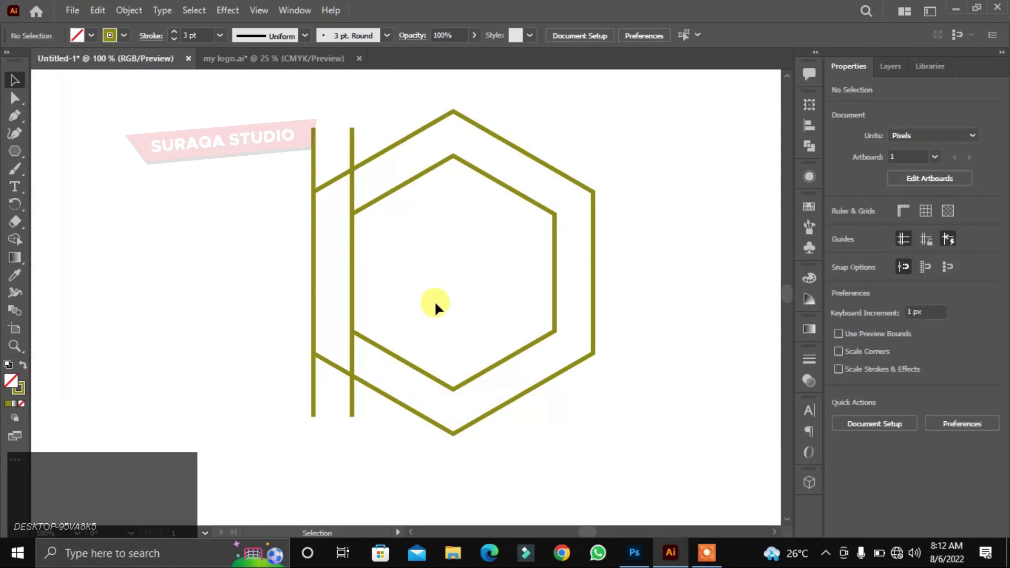
{"action": "key", "text": "space"}
{"action": "left_click", "coordinate": [423, 295]}
{"action": "key", "text": "space"}
{"action": "left_click", "coordinate": [296, 125]}
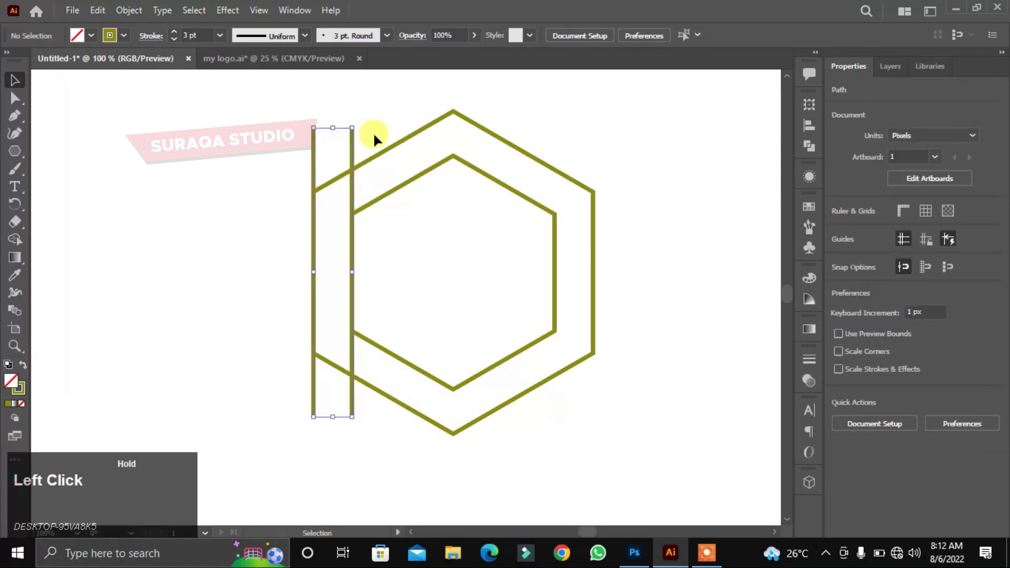
{"action": "double_click", "coordinate": [354, 142]}
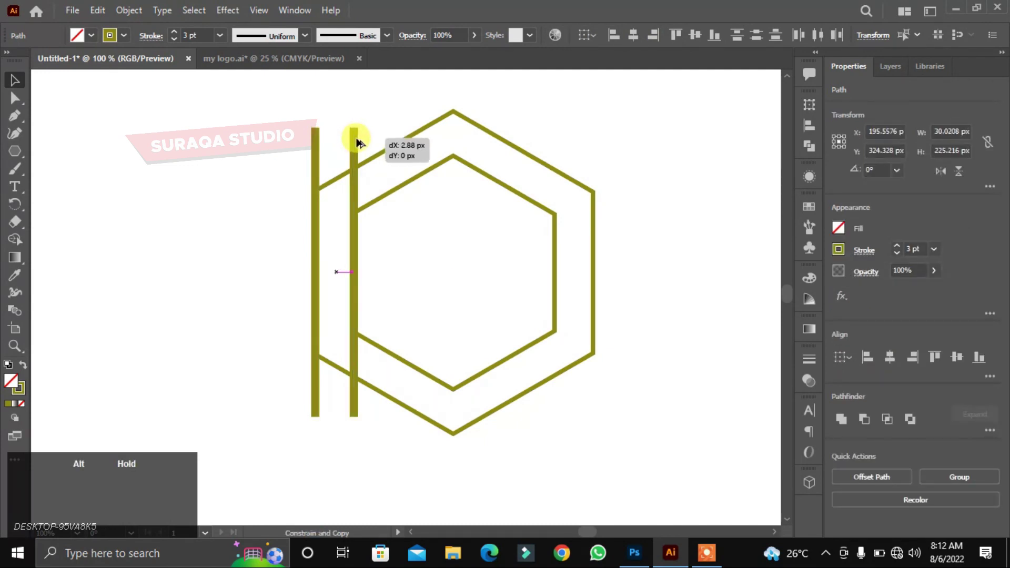
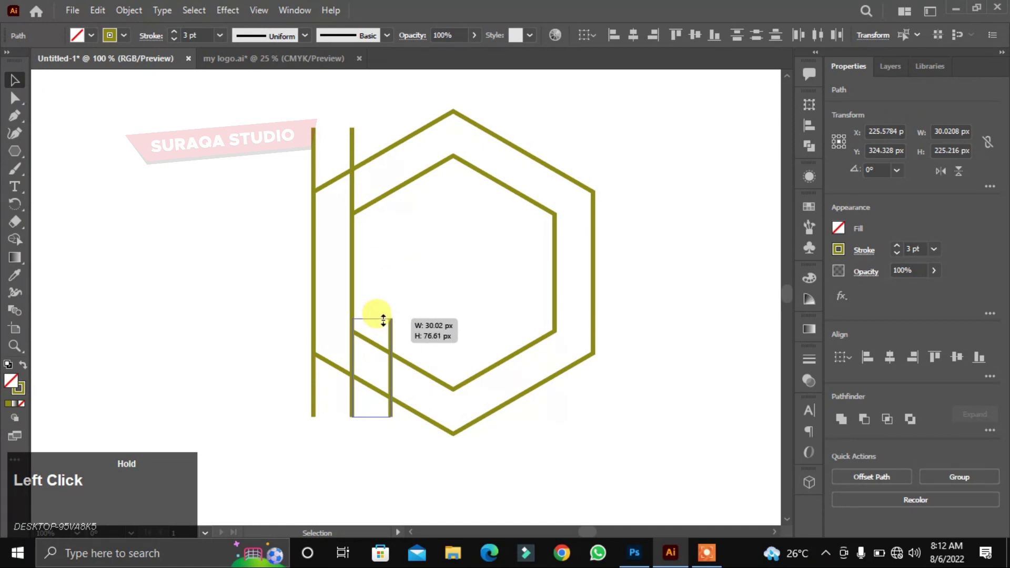
Shorten the copied line into a short vertical stub near the bottom and deselect.
{"action": "left_click", "coordinate": [387, 294]}
{"action": "left_click_drag", "start_coordinate": [309, 150], "coordinate": [374, 149]}
{"action": "left_click", "coordinate": [368, 143]}
{"action": "left_click", "coordinate": [355, 146]}
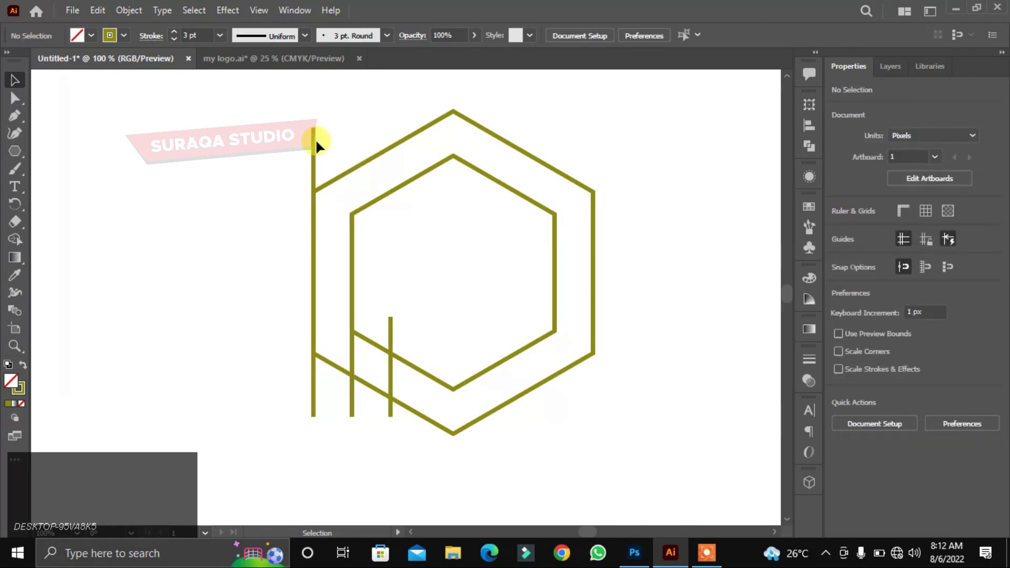
Undo the last change and Alt-drag a copy of the vertical line pair to the right.
{"action": "key", "text": "ctrl+z"}
{"action": "left_click", "coordinate": [303, 144]}
{"action": "left_click_drag", "start_coordinate": [301, 144], "coordinate": [297, 168]}
{"action": "left_click", "coordinate": [356, 407]}
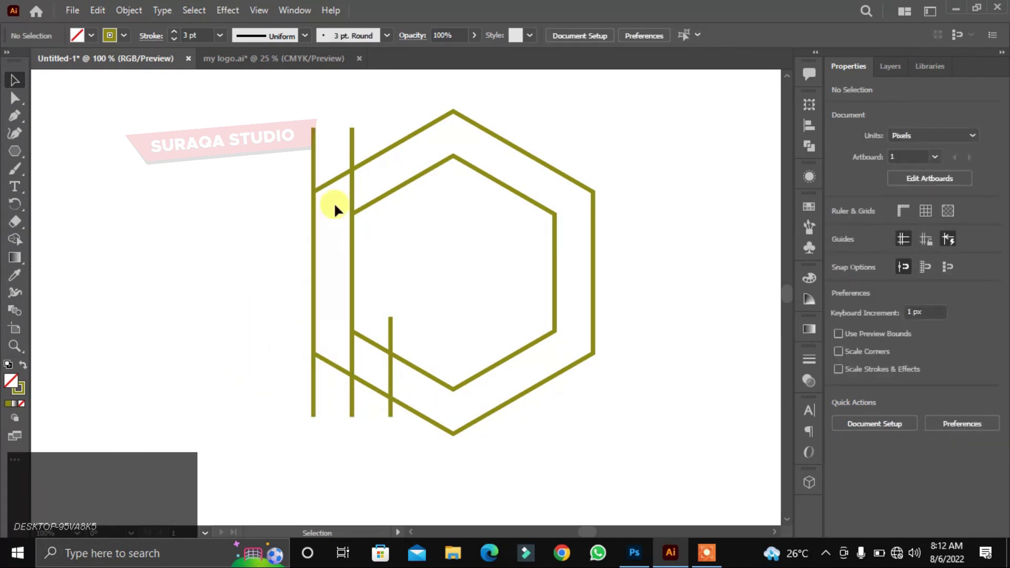
{"action": "left_click_drag", "start_coordinate": [283, 146], "coordinate": [373, 148]}
{"action": "left_click", "coordinate": [357, 147]}
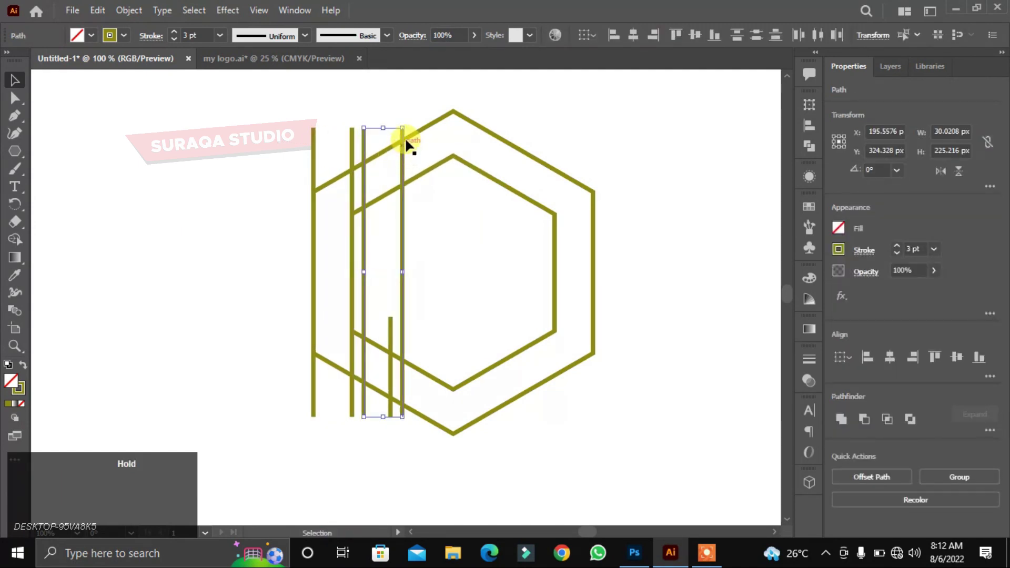
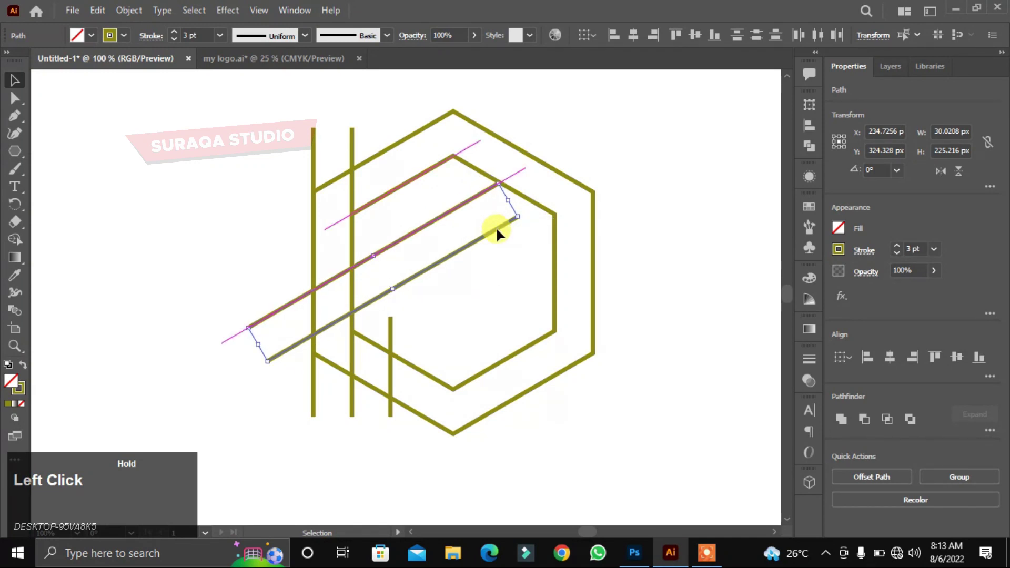
Rotate the copied lines to a 300° diagonal and repeat with Ctrl+D for more diagonal pairs.
{"action": "left_click_drag", "start_coordinate": [466, 252], "coordinate": [487, 188]}
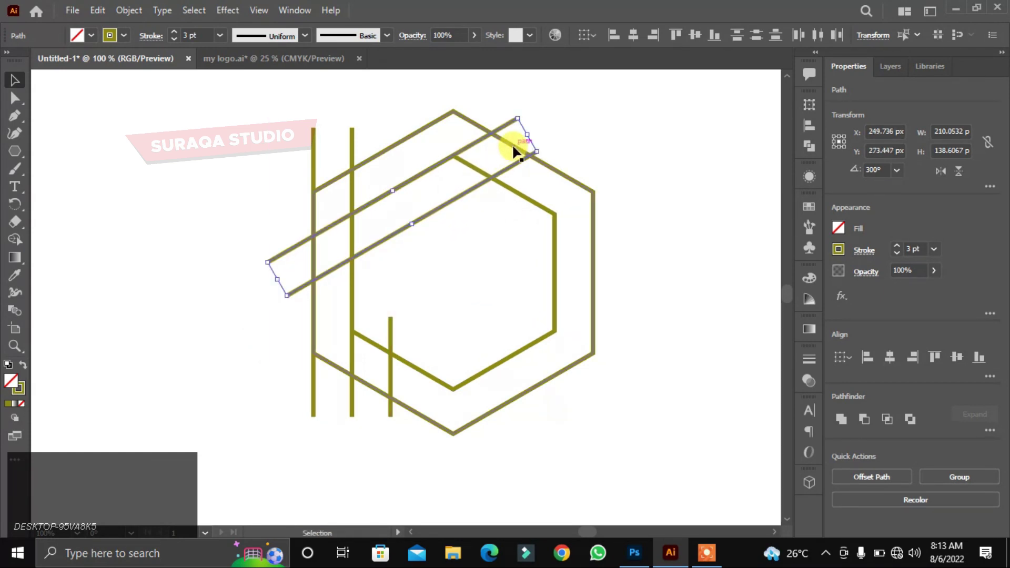
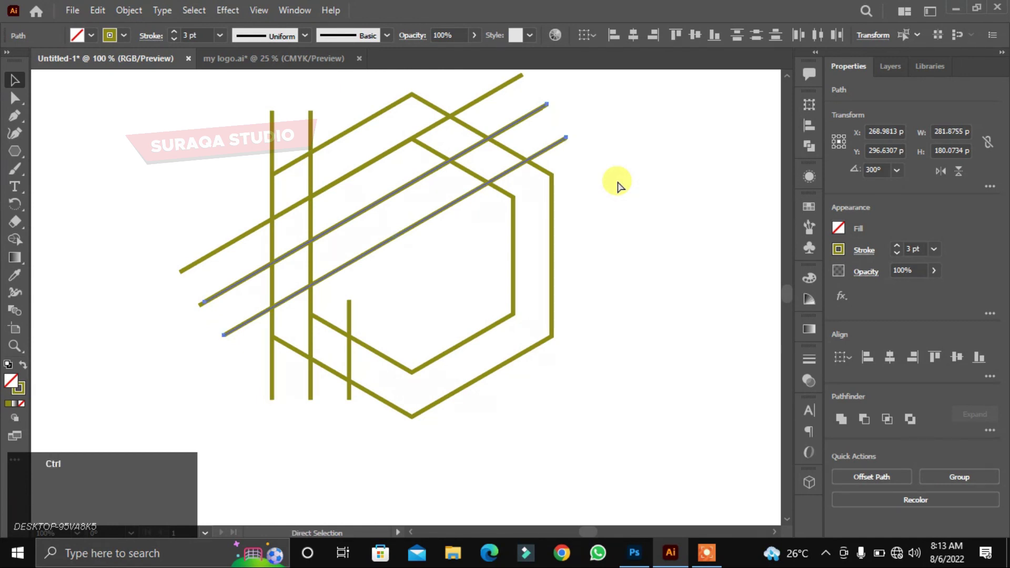
{"action": "key", "text": "ctrl+d"}
{"action": "key", "text": "ctrl+d"}
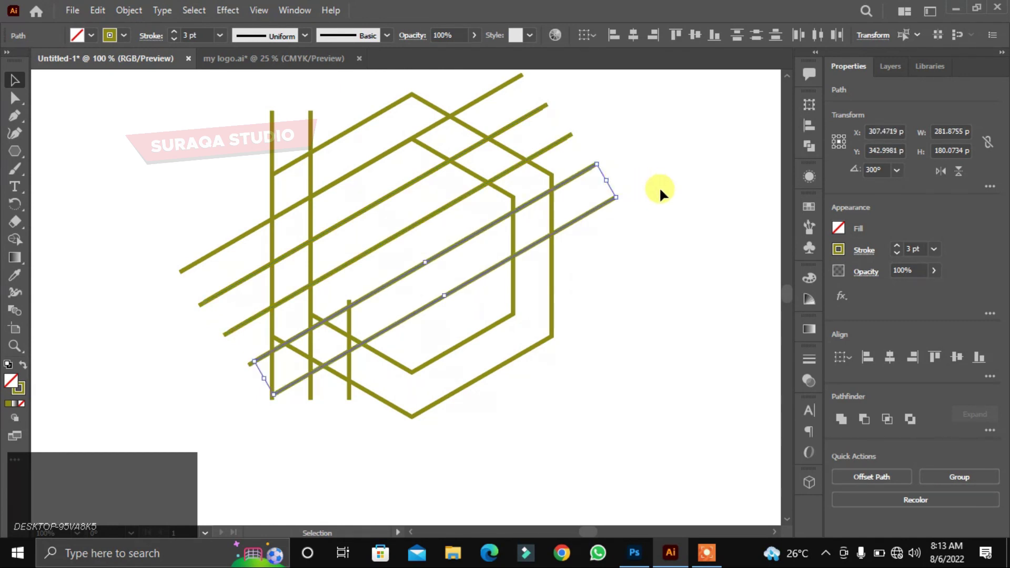
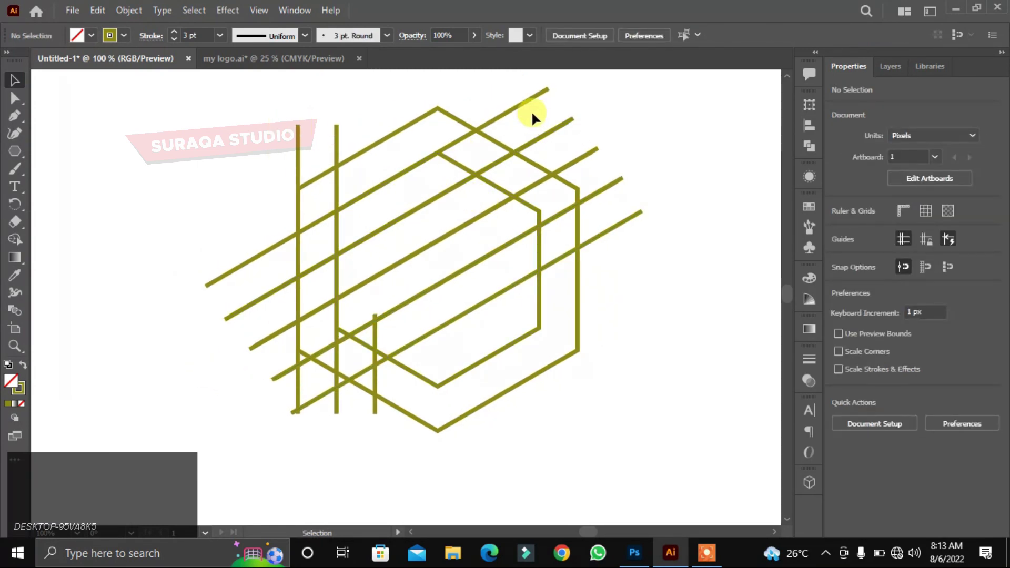
Select and delete the extra topmost diagonal line, leaving four parallel diagonals.
{"action": "double_click", "coordinate": [518, 107]}
{"action": "left_click", "coordinate": [518, 110]}
{"action": "left_click", "coordinate": [519, 111]}
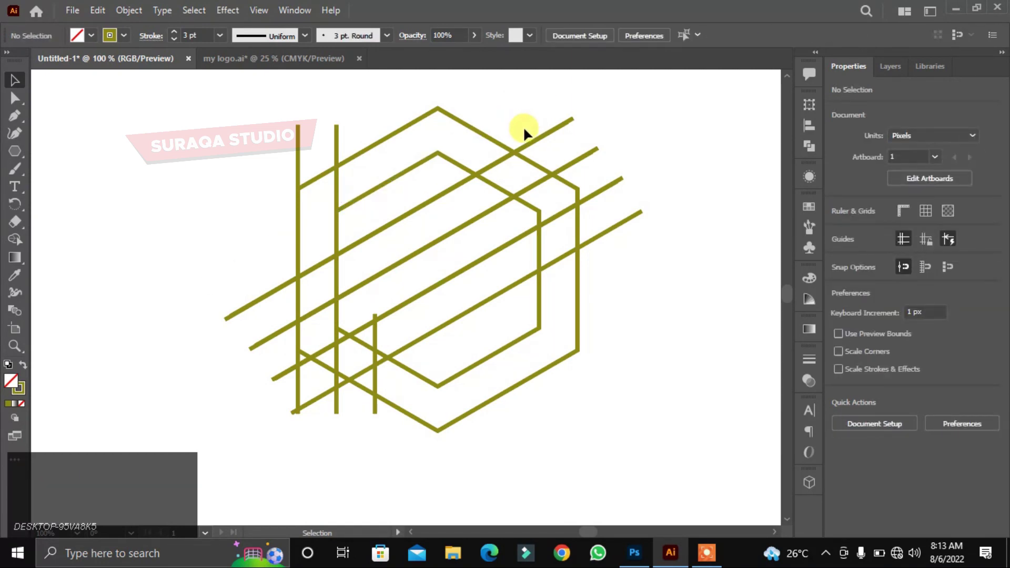
Switch to the Pen tool to start building the monogram regions.
{"action": "double_click", "coordinate": [16, 127]}
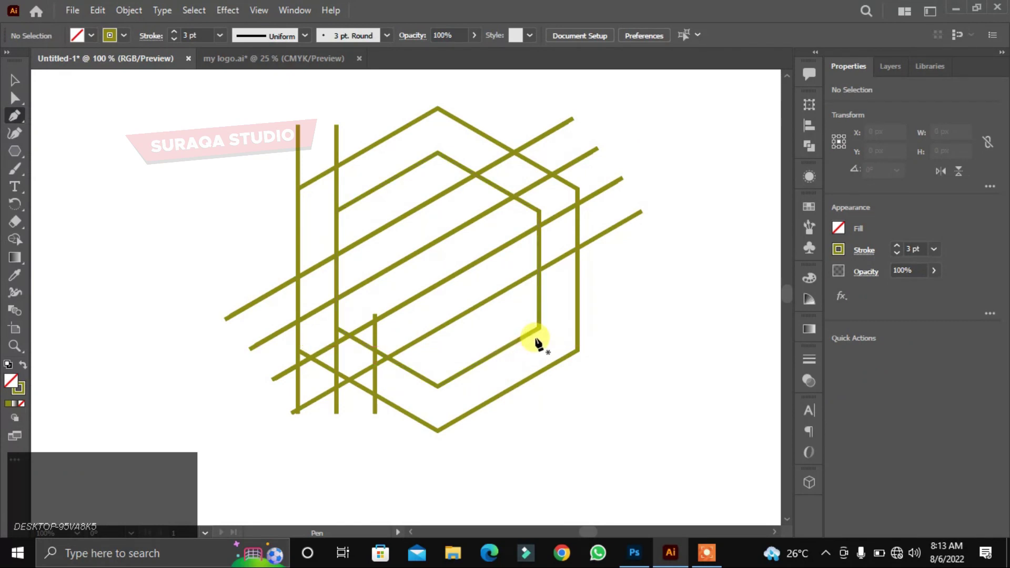
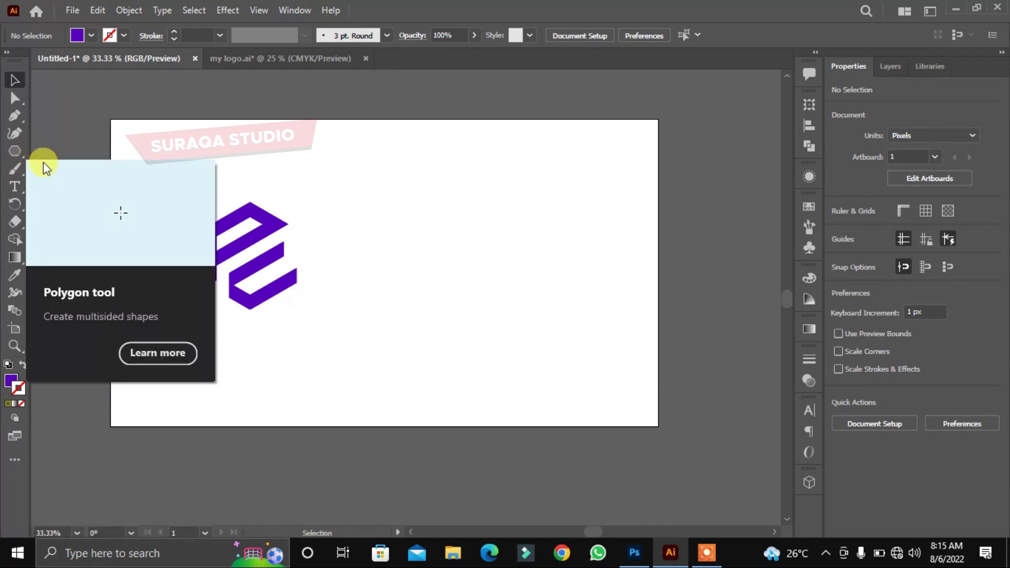
Draw a purple rectangle over the right half and Alt-drag a logo copy onto it.
{"action": "right_click", "coordinate": [14, 152]}
{"action": "left_click", "coordinate": [60, 162]}
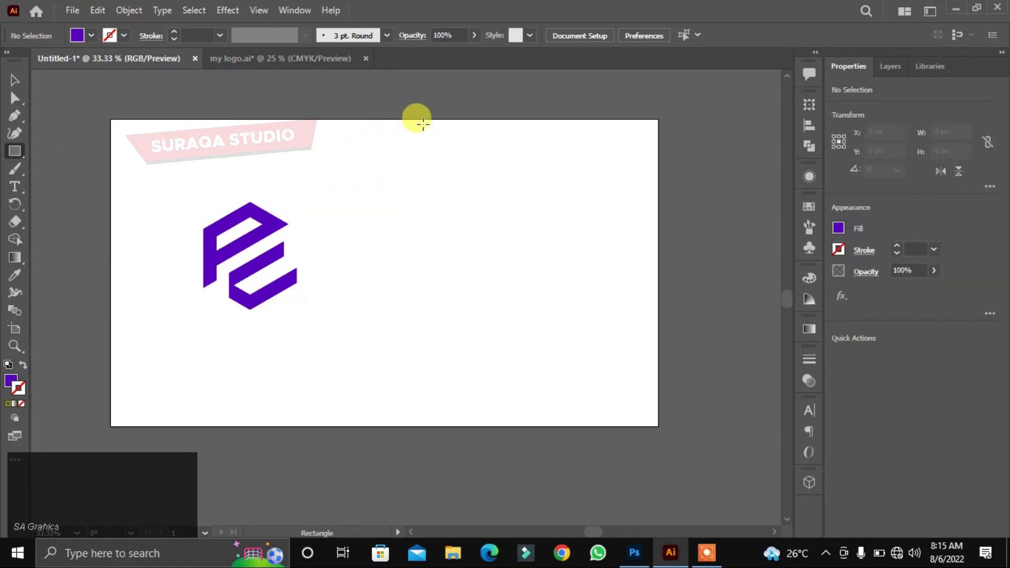
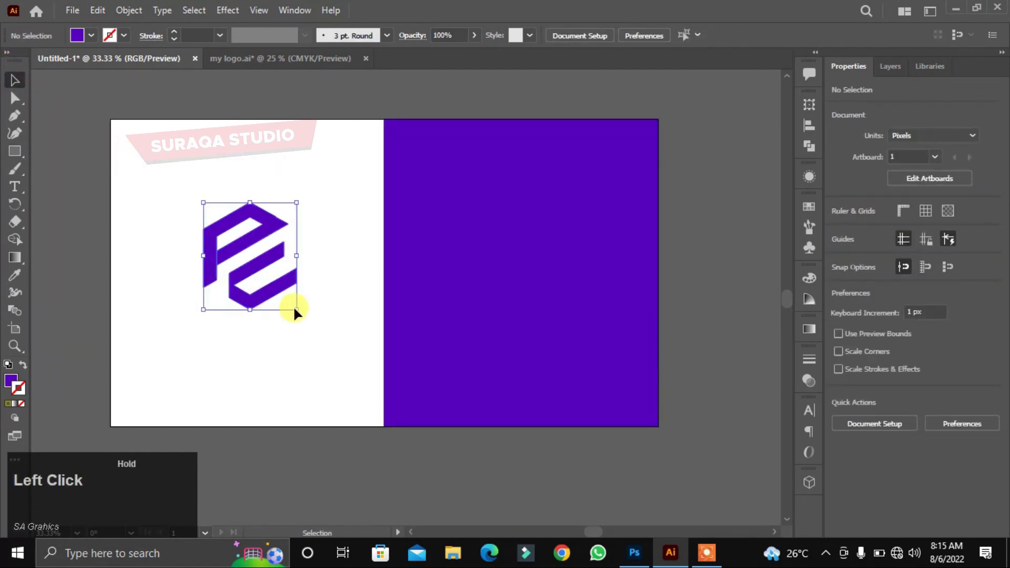
{"action": "left_click", "coordinate": [257, 271]}
{"action": "left_click_drag", "start_coordinate": [257, 271], "coordinate": [521, 285]}
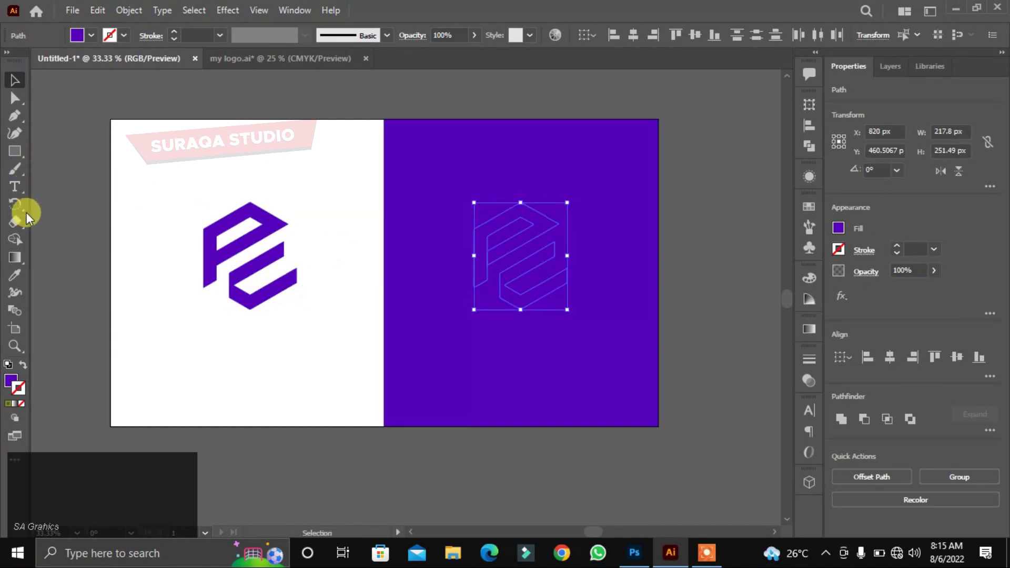
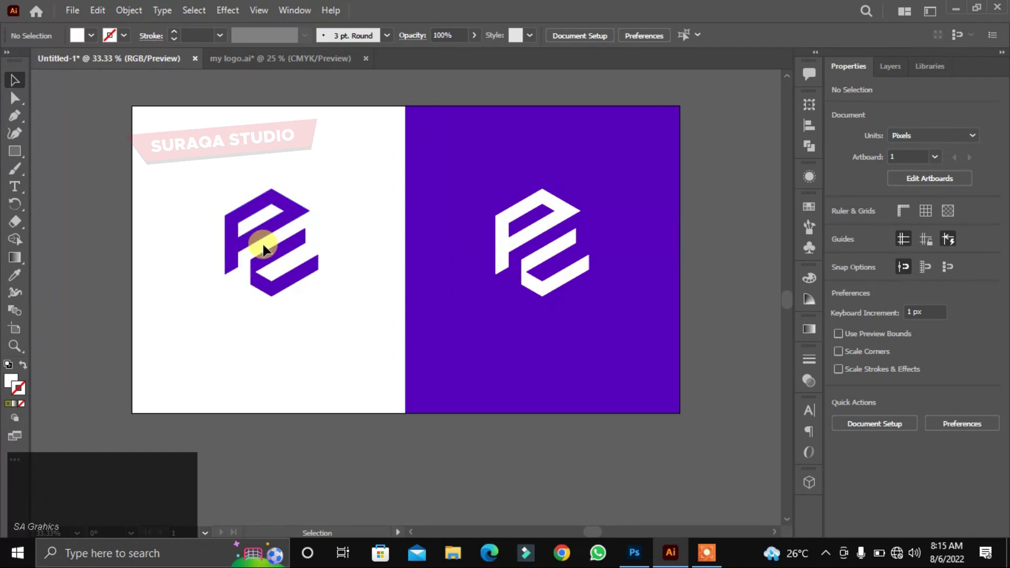
Set the copied logo's fill to white against the purple rectangle.
{"action": "key", "text": "space"}
{"action": "left_click", "coordinate": [253, 243]}
{"action": "key", "text": "space"}
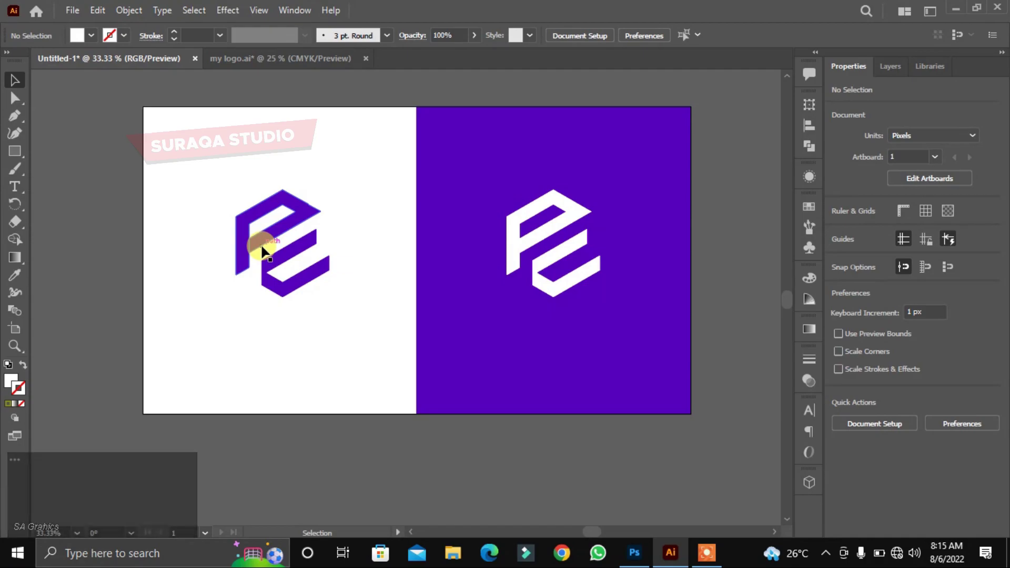